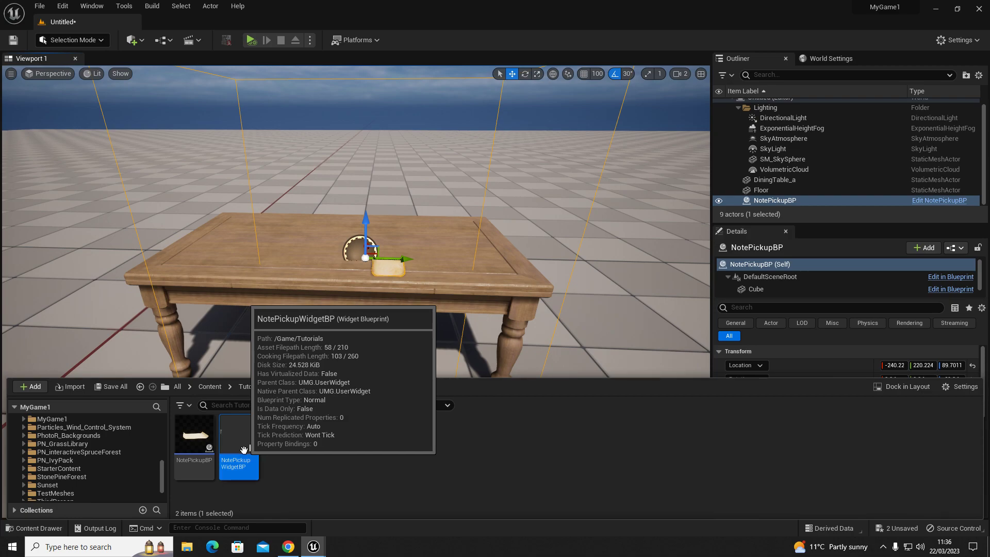
# Add a Background Blur to the canvas panel with blur strength 6.
pyautogui.click(316, 542)
pyautogui.click(373, 500)
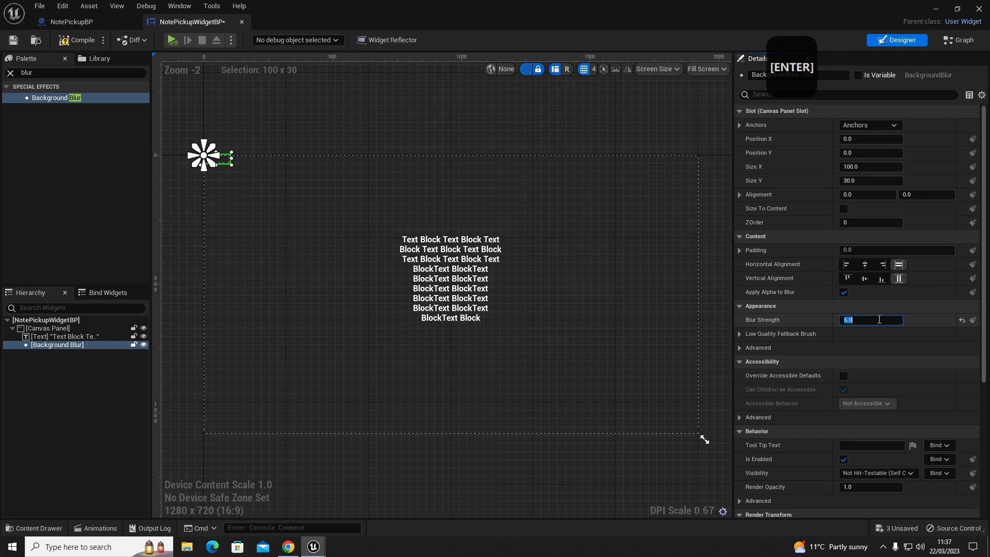
pyautogui.press('Return')
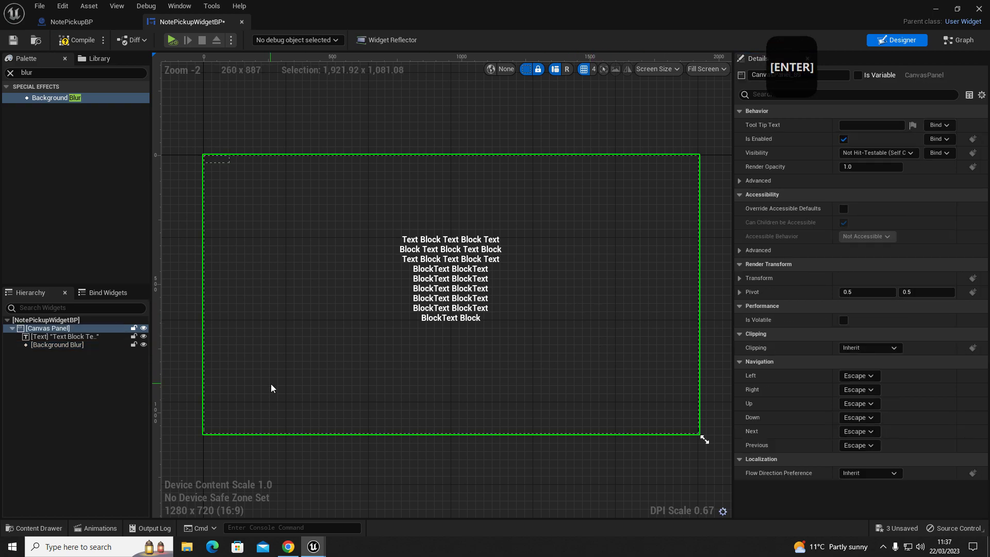
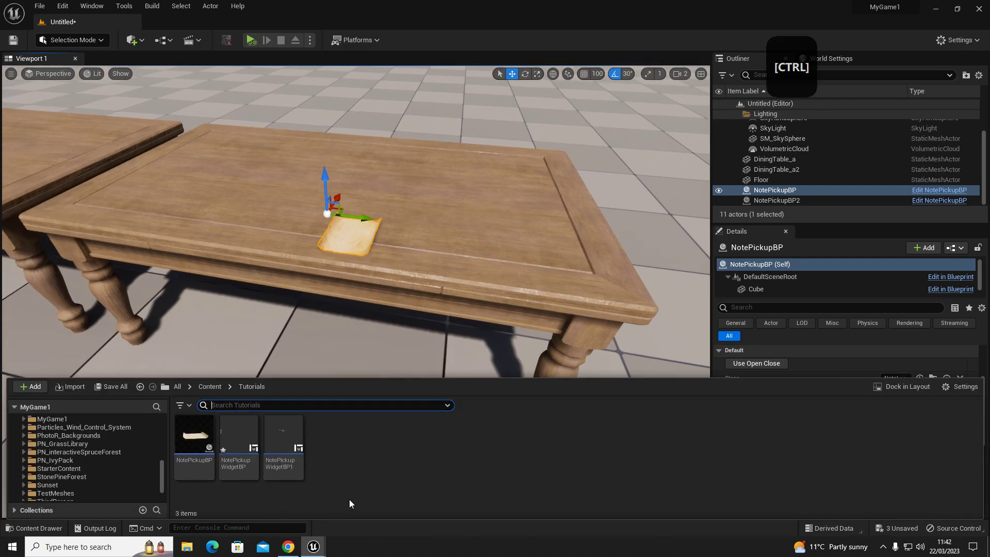
# Place a second NotePickupBP on the other dining table and set its widget class.
pyautogui.click(794, 86)
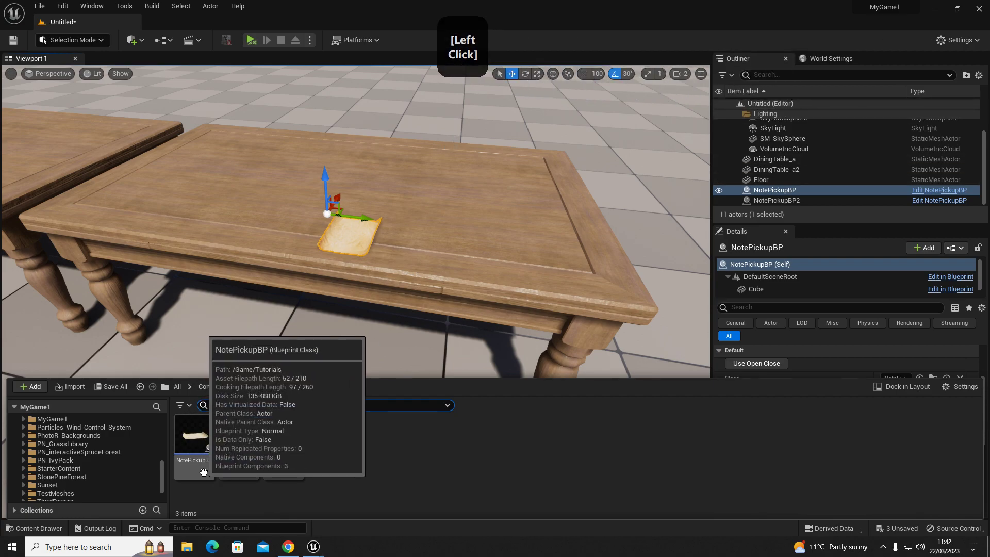
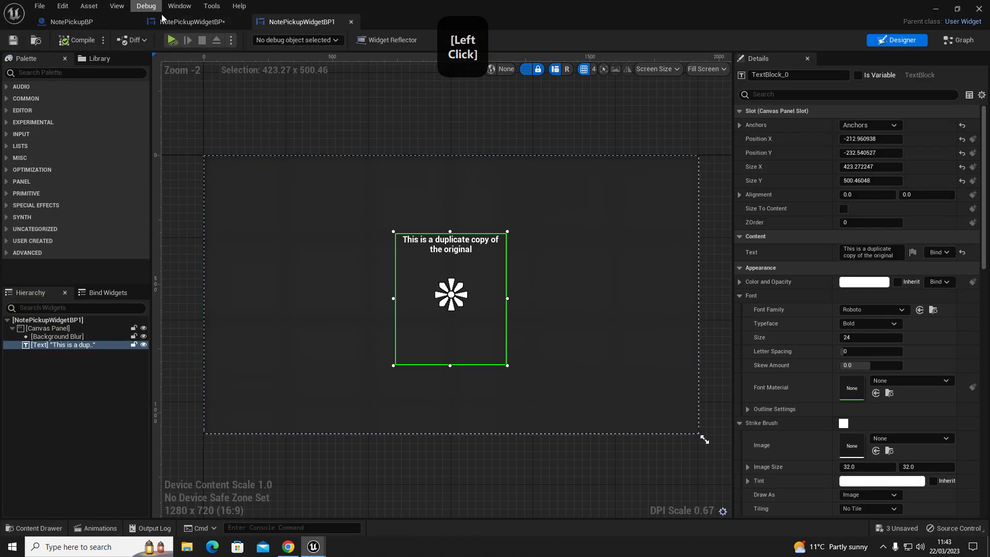
# Walk the player around the two tables, then stop the play session.
pyautogui.click(179, 25)
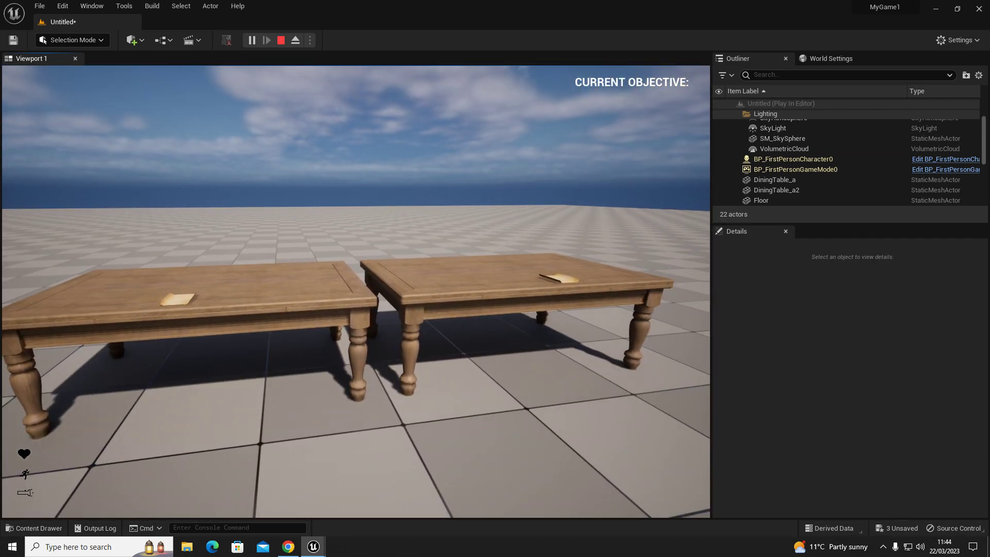
pyautogui.press('Escape')
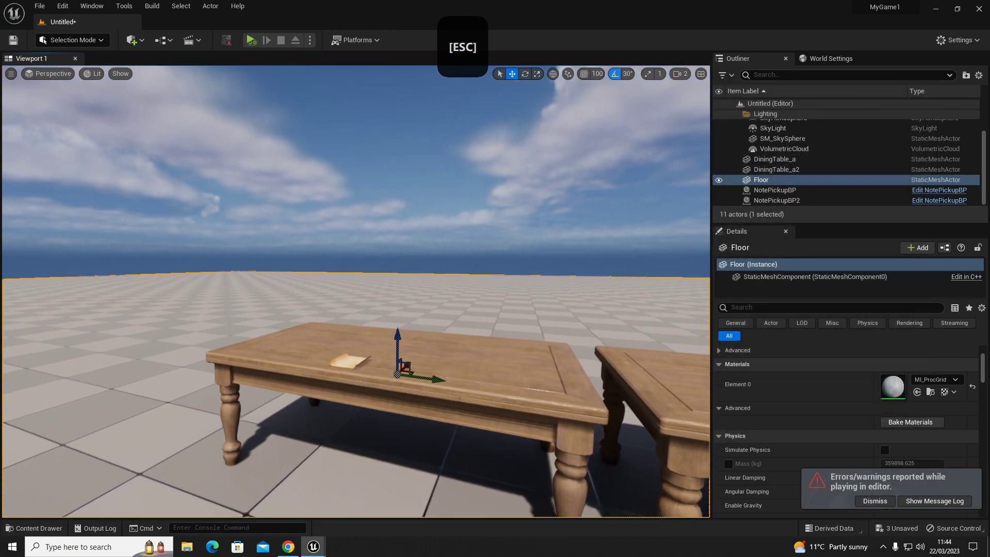